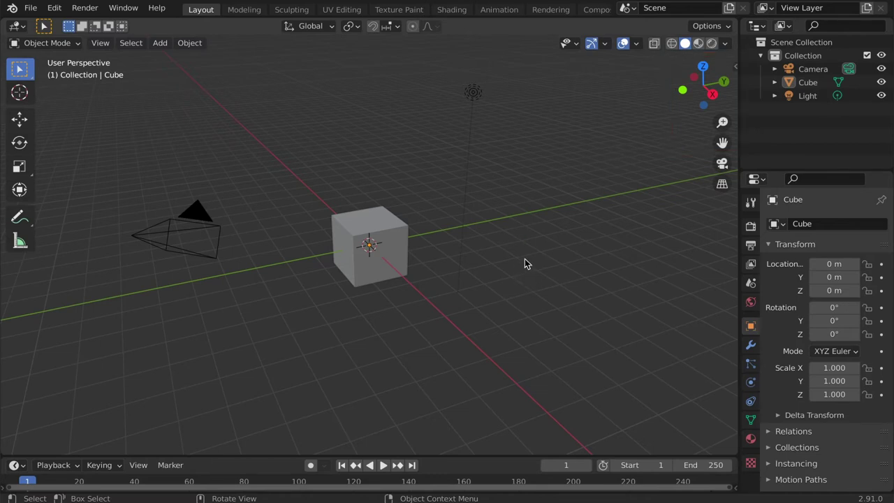
Orbit the viewport so the light and camera sit above and behind the cube.
left_click_drag(564, 223, 177, 219)
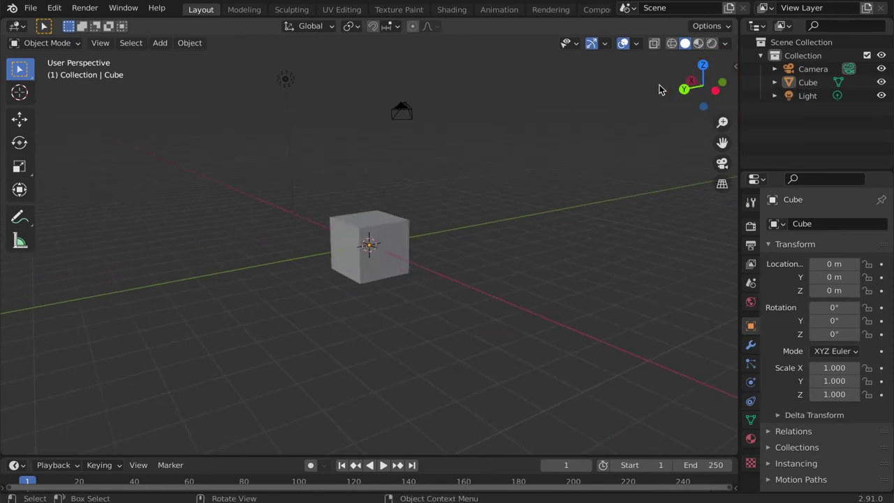
Orbit the view slightly further so the whole default scene is in frame.
left_click_drag(415, 236, 420, 224)
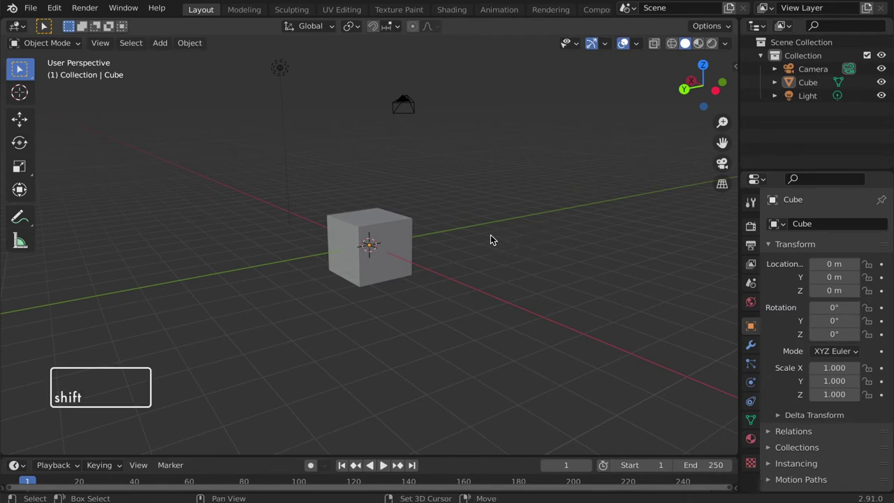
left_click_drag(443, 240, 699, 151)
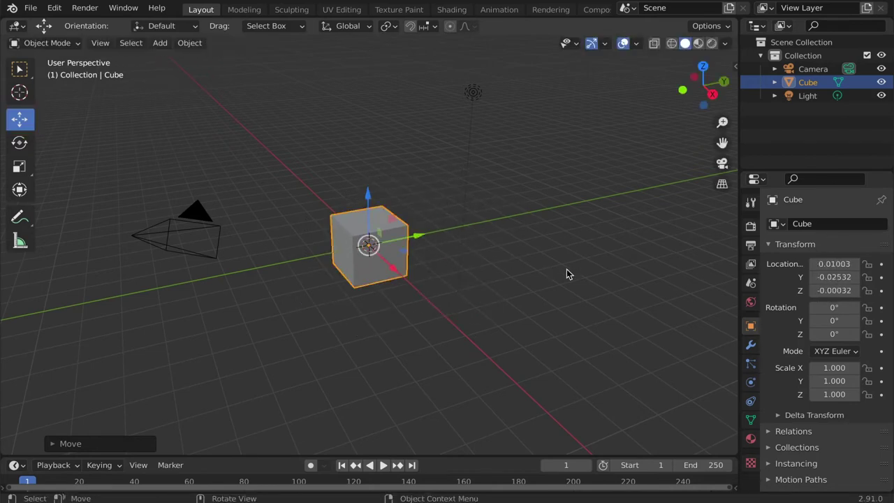
Raise the cube about 3.3 m straight up along the global Z axis.
key("g")
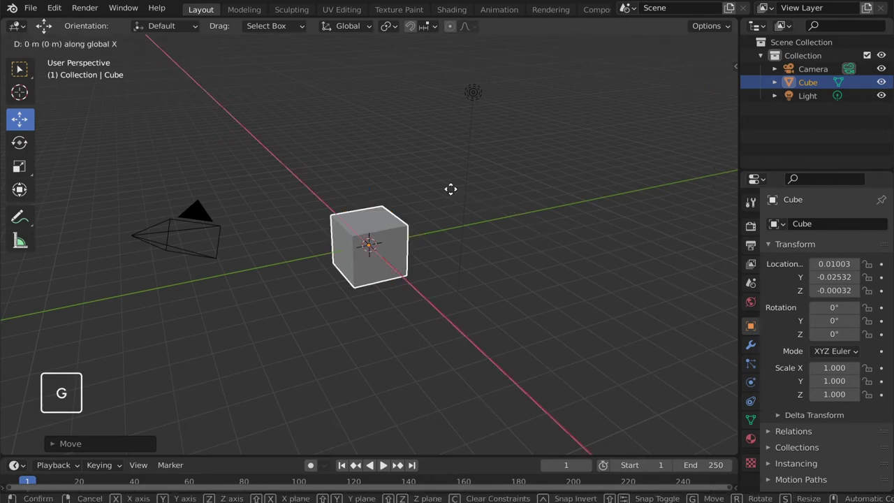
key("x")
key("y")
key("z")
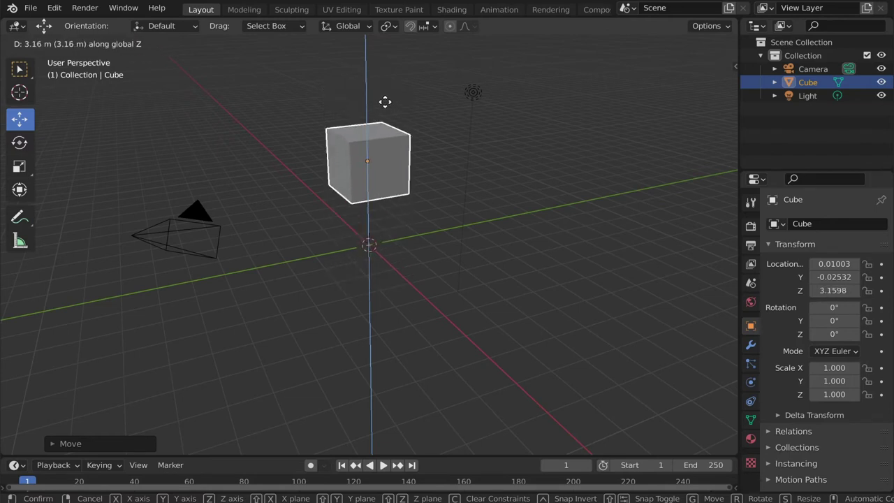
left_click(391, 106)
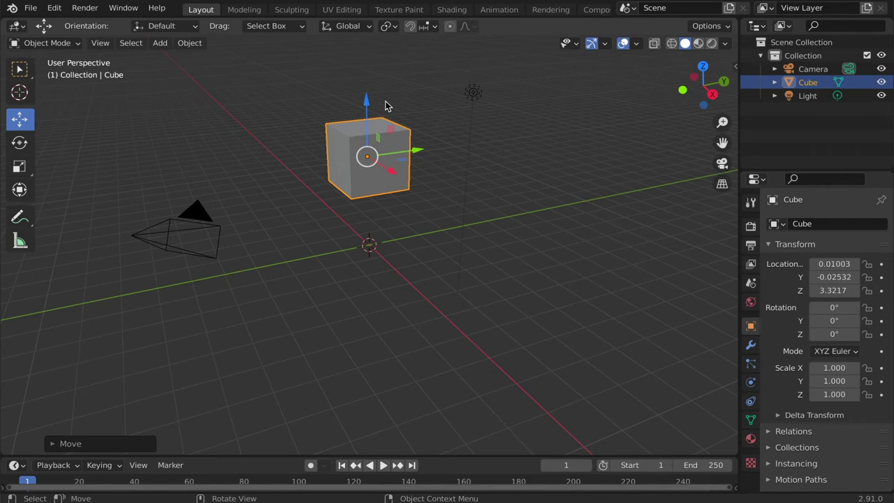
Move the cube freely to a new spot about 2.4 m up and left of the origin.
key("g")
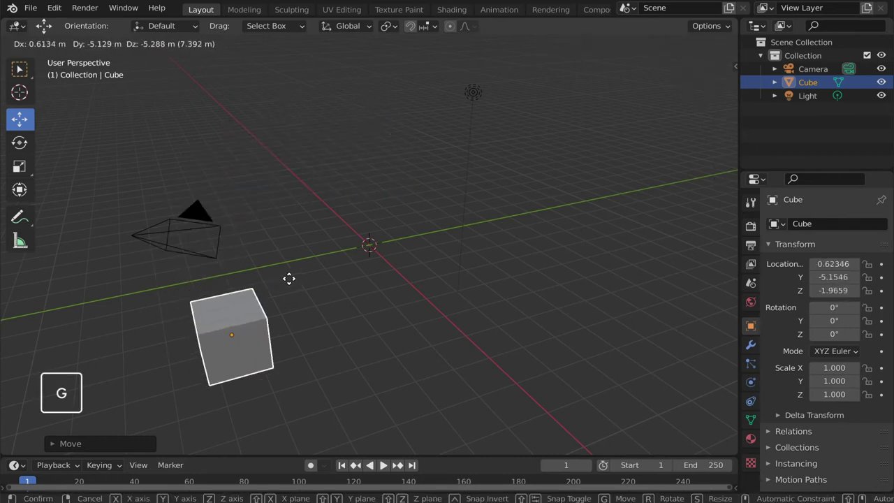
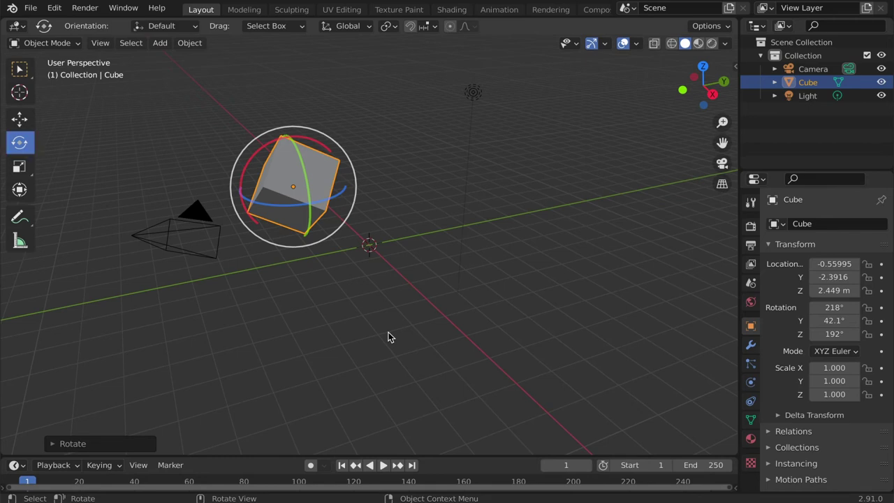
Rotate the cube with an axis constraint to about -109°, 76.8° and 221°.
key("r")
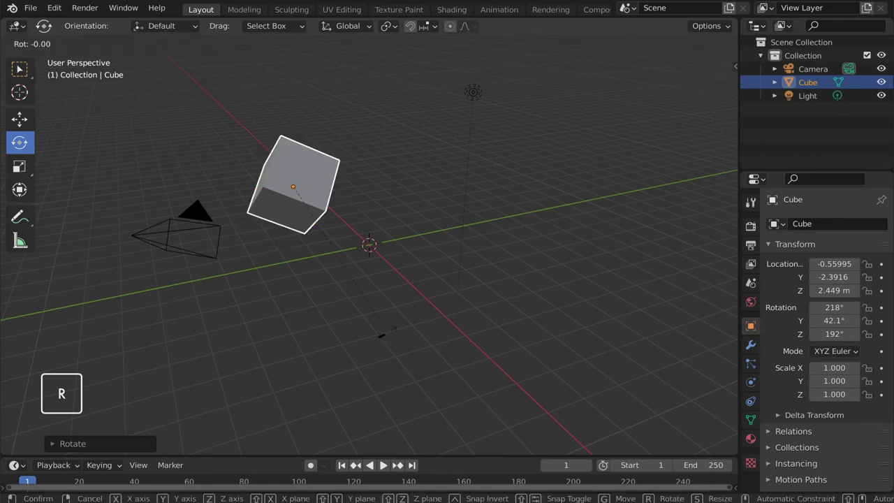
key("x")
key("y")
key("z")
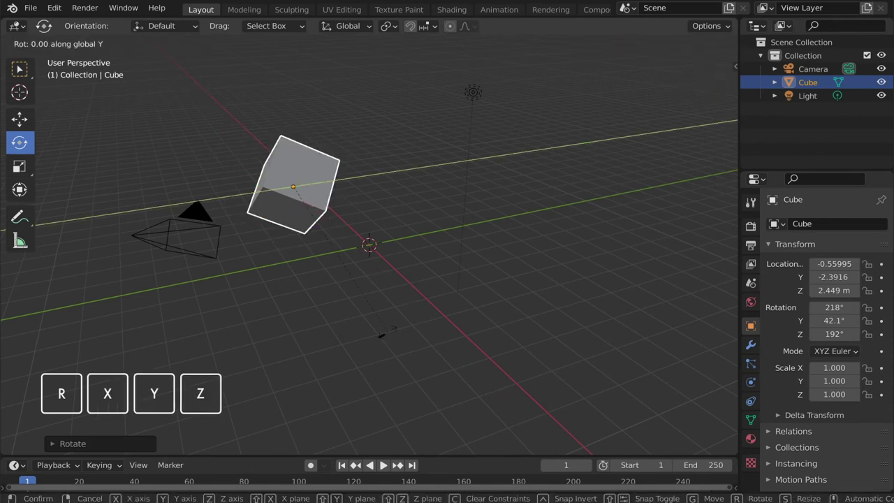
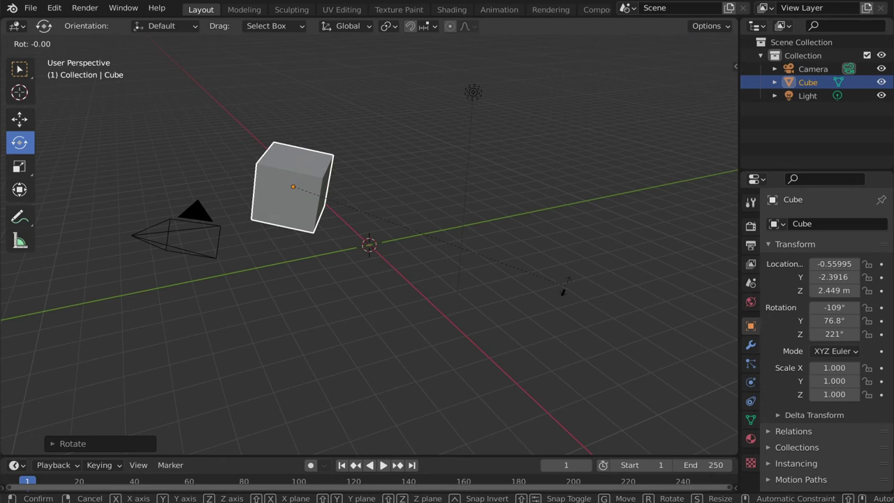
Rotate the cube freely to about 104°, 75.5° and 89.2°.
key("r")
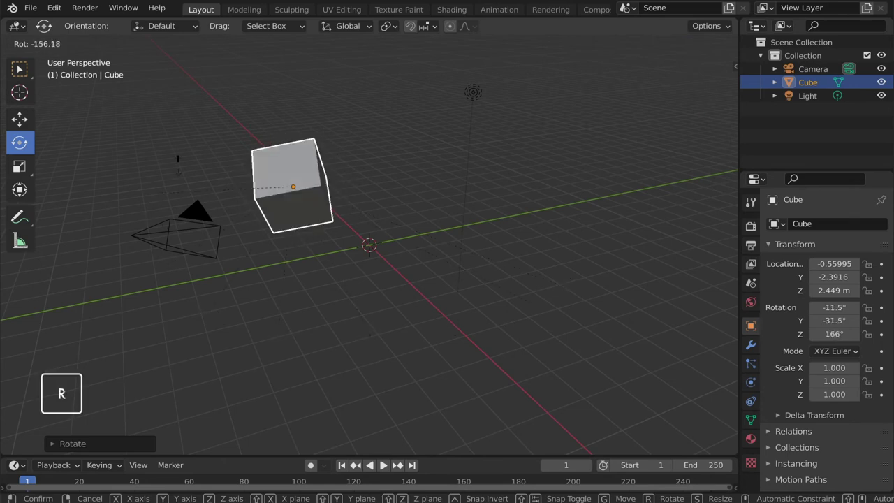